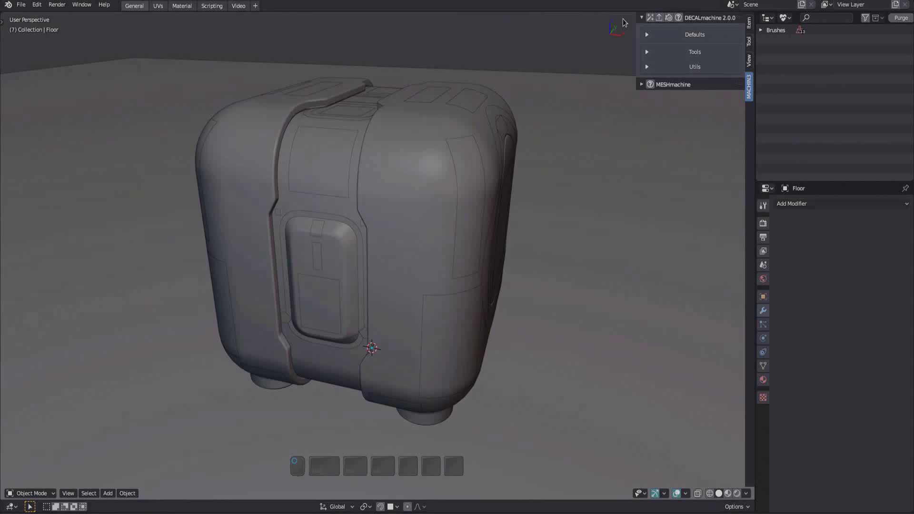
Switch workspace and orbit to show the finished decal-covered robot render
key("ctrl+Page_Up")
left_click_drag(447, 253, 421, 254)
left_click_drag(390, 254, 409, 294)
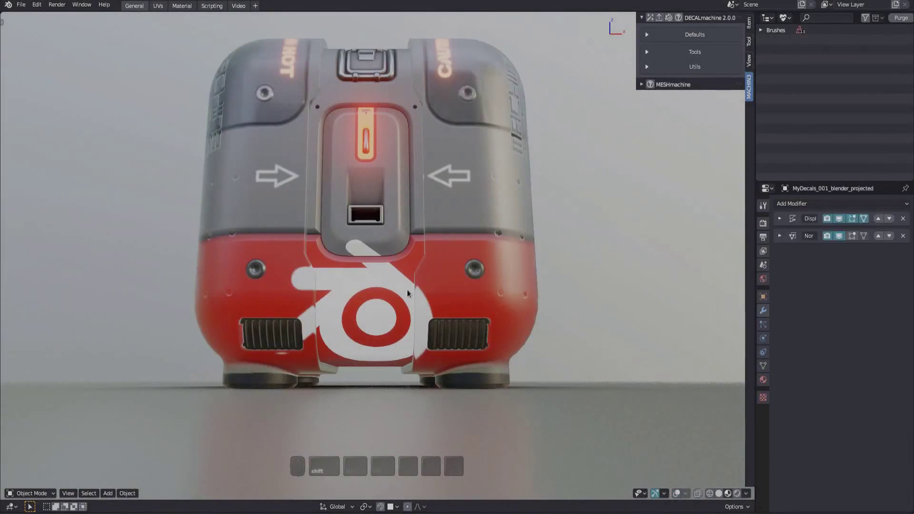
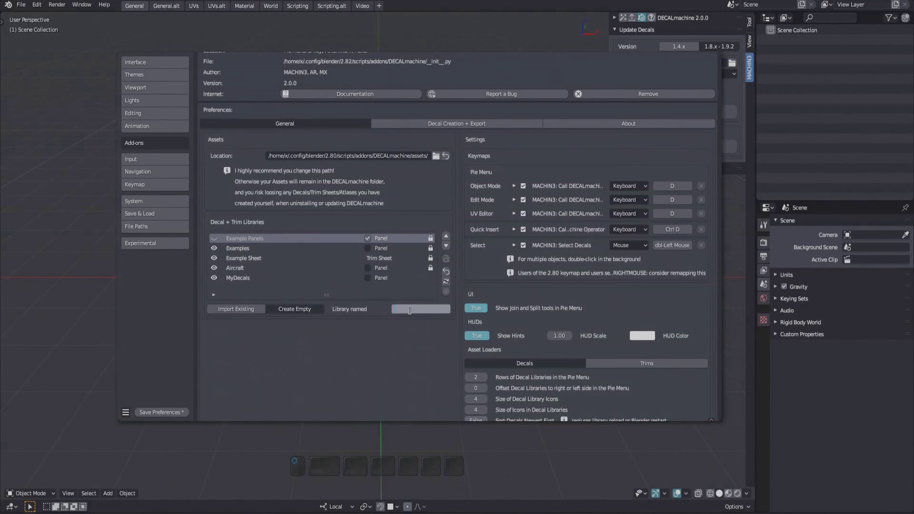
Name the new empty decal library 'Maciej' and confirm its creation
key("shift+m")
key("shift+a")
key("shift+c")
key("shift+e")
key("BackSpace")
key("shift+i")
key("shift+j")
key("Return")
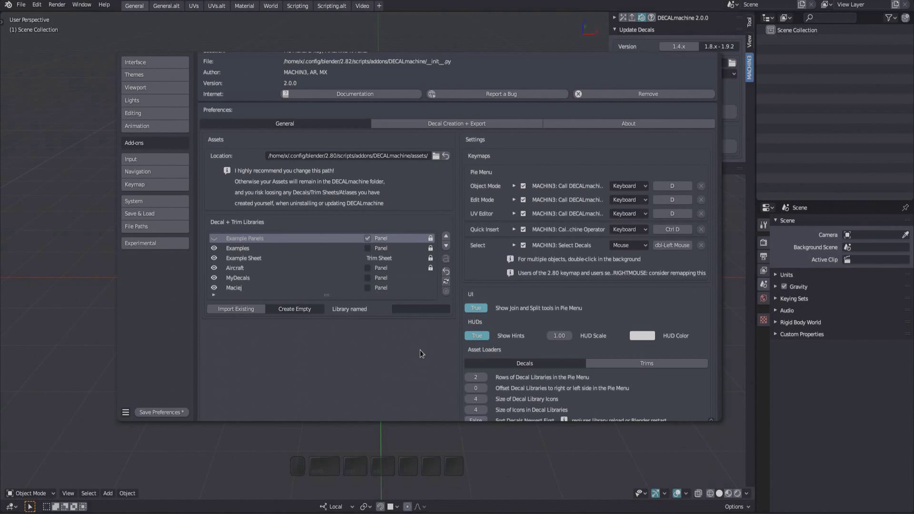
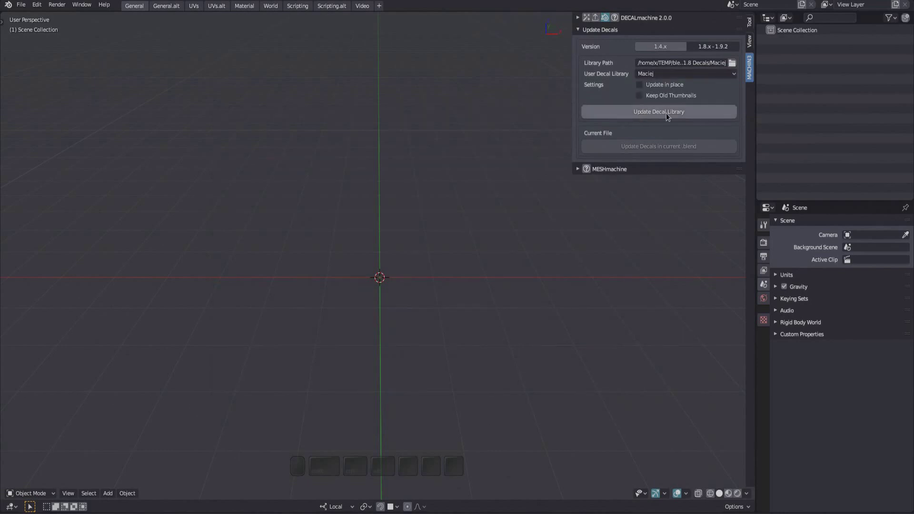
Run Update Decal Library to convert the old 1.8 decals into Maciej
left_click(669, 118)
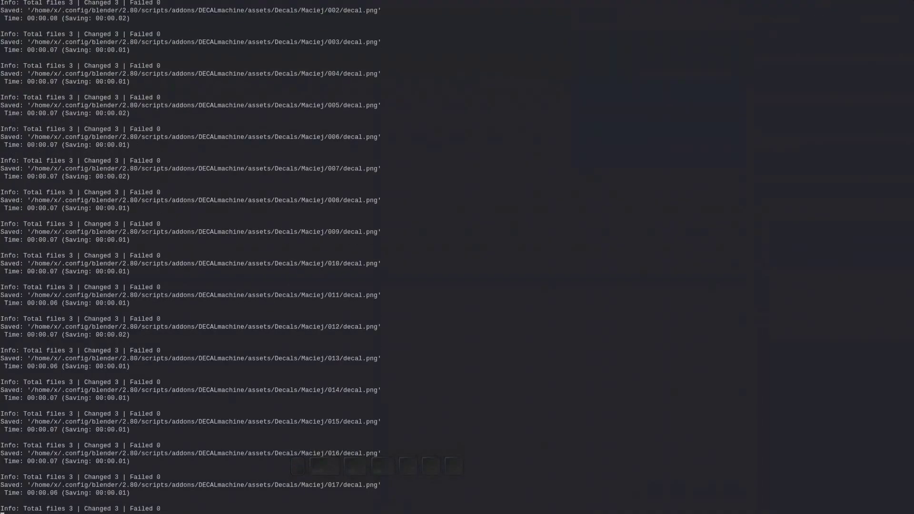
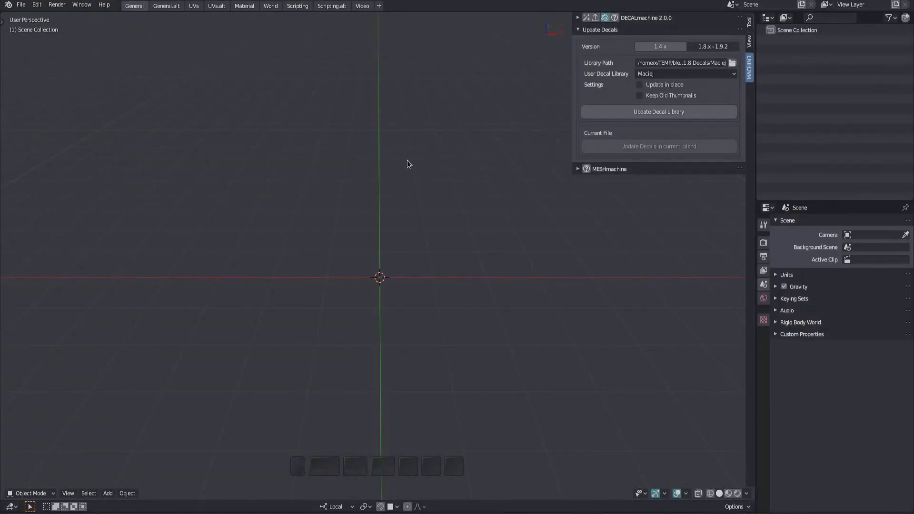
Insert an arrow decal from the Maciej library and inspect it in the viewport
key("shift+d")
middle_click(427, 257)
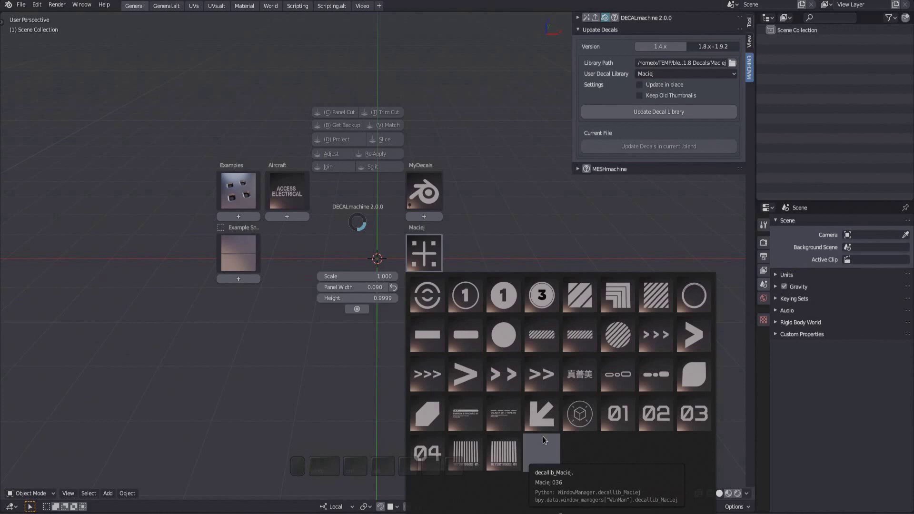
middle_click(544, 419)
left_click_drag(385, 248, 353, 239)
scroll("down", 3)
left_click_drag(365, 242, 358, 240)
key("Page_Up")
middle_click(416, 243)
left_click_drag(395, 235, 361, 249)
scroll("up", 3)
left_click_drag(373, 266, 361, 263)
key("Page_Up")
Position the arrow decal and review its material nodes in the shader editor
key("g")
key("Pause")
middle_click(383, 171)
scroll("down", 3)
middle_click(349, 386)
scroll("up", 3)
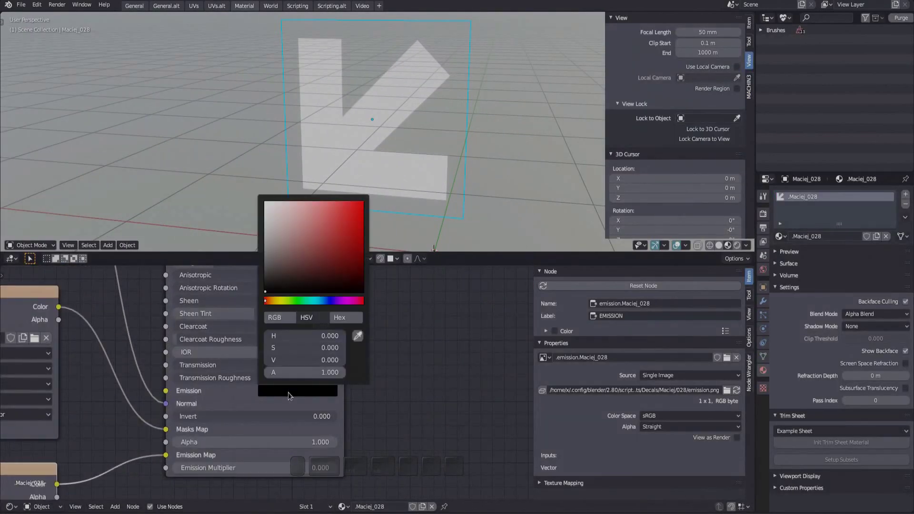
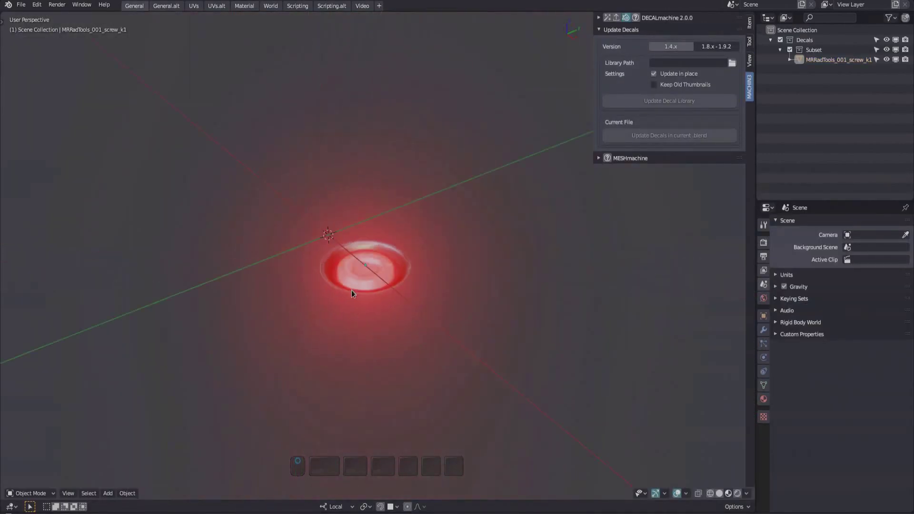
Delete the glowing MRRadTools screw decal from the scene
middle_click(377, 293)
key("x")
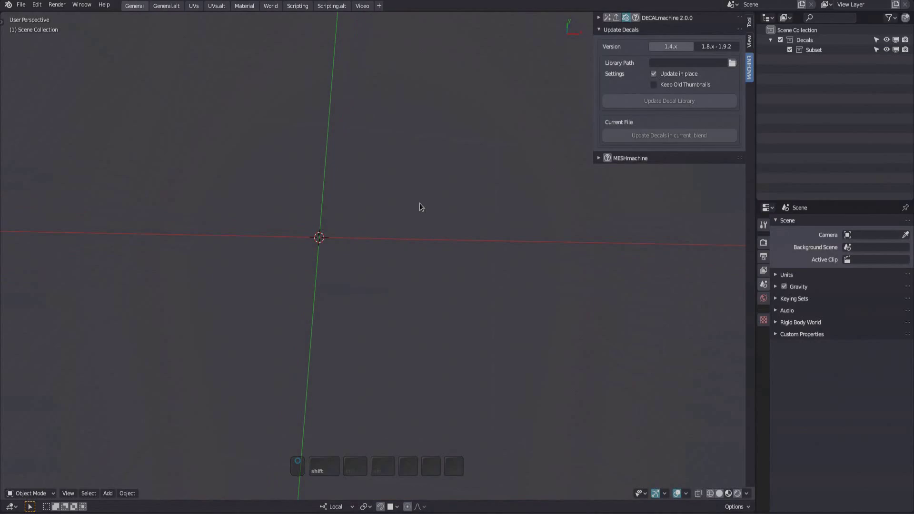
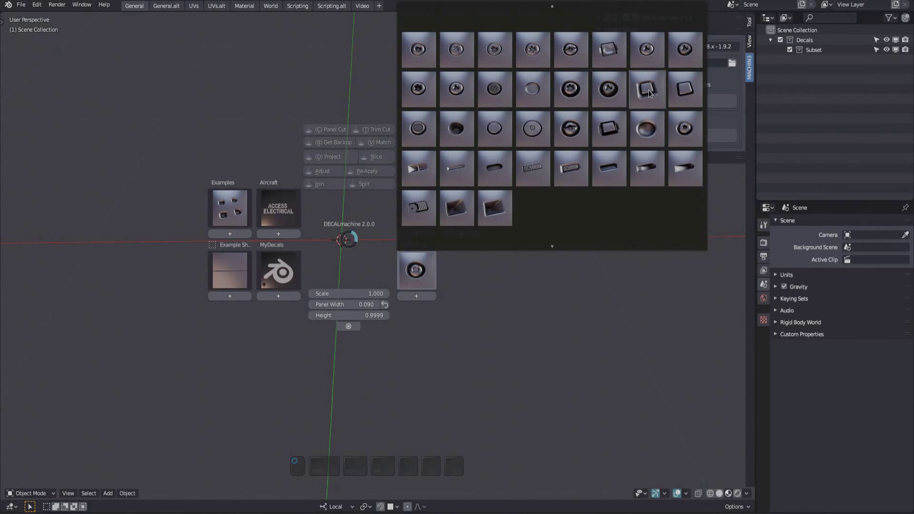
Adjust the inserted decal 023 in emission mode and raise its brightness
key("f")
scroll("down", 3)
left_click_drag(342, 241, 354, 257)
key("d")
key("a")
key("e")
key("x")
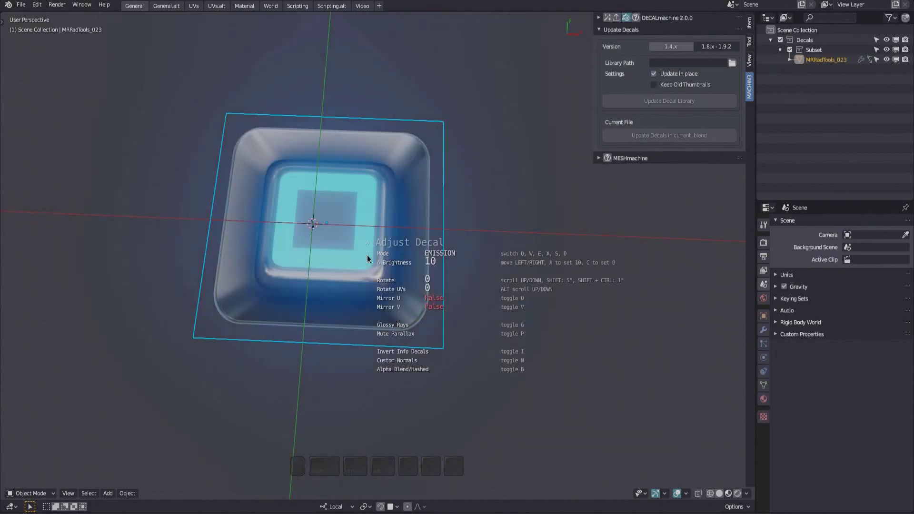
Fine-tune the emission brightness to 5 and confirm the blue glow
left_click_drag(353, 297, 422, 232)
scroll("down", 3)
key("g")
key("x")
key("d")
key("a")
key("e")
key("x")
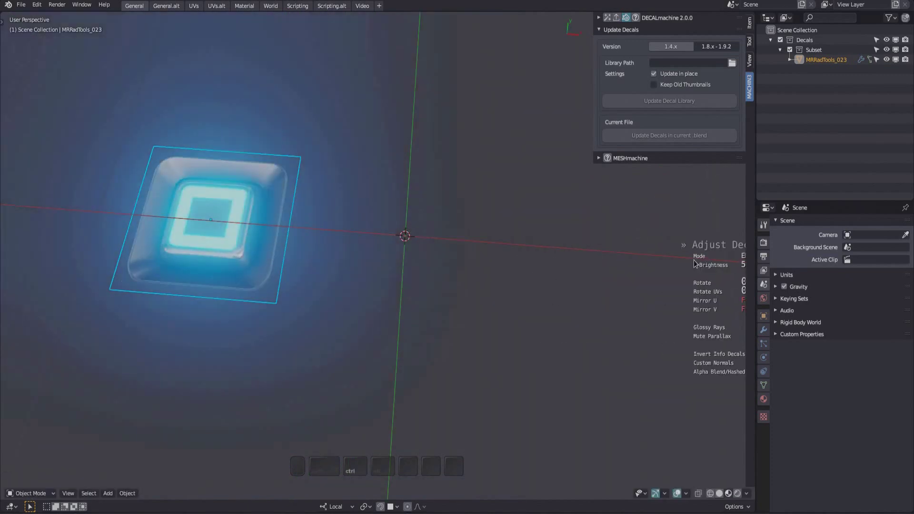
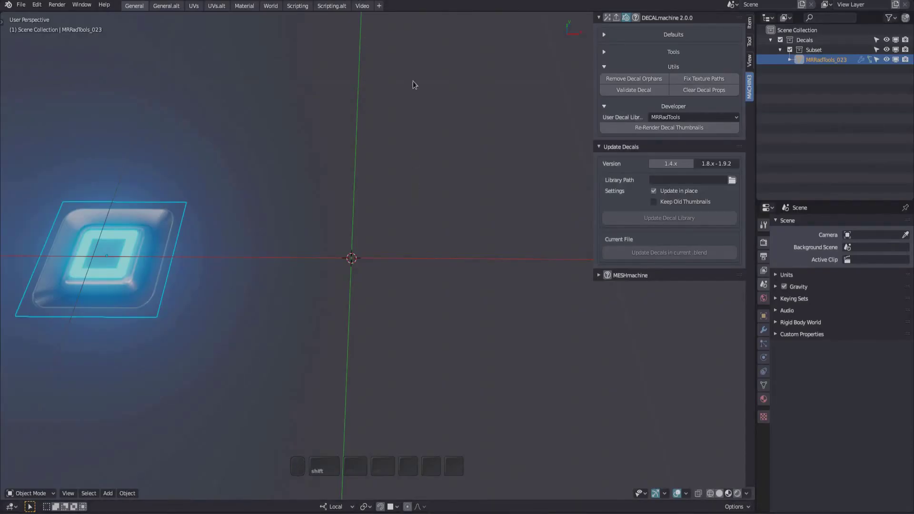
View the MRRadTools library's re-rendered thumbnails, then quit Blender
left_click_drag(450, 215, 353, 238)
key("shift+d")
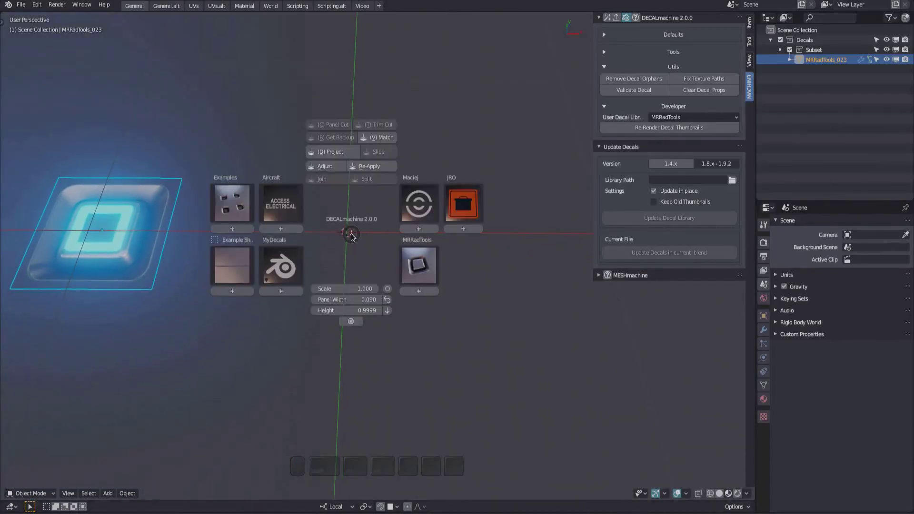
key("Escape")
key("ctrl+q")
Browse the MRRadTools decal gallery thumbnails and close it without adding a decal
key("b")
key("shift+d")
middle_click(437, 272)
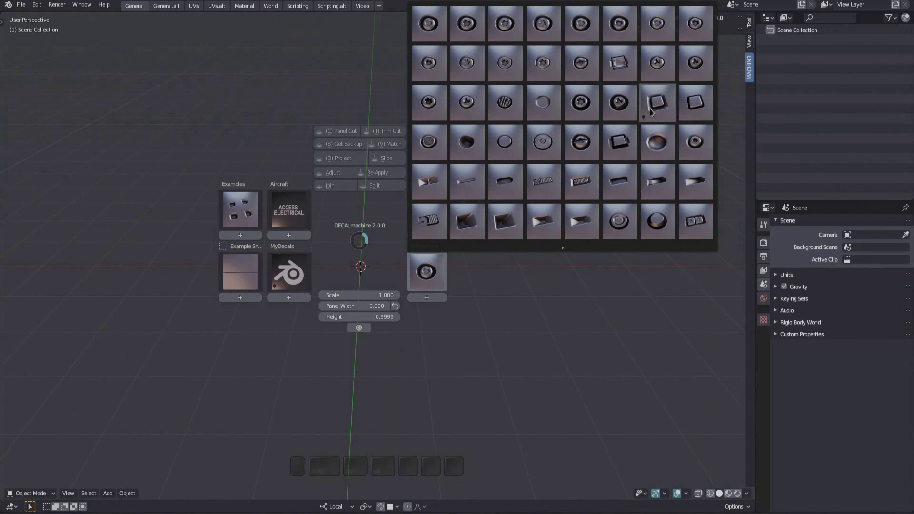
key("Escape")
middle_click(371, 209)
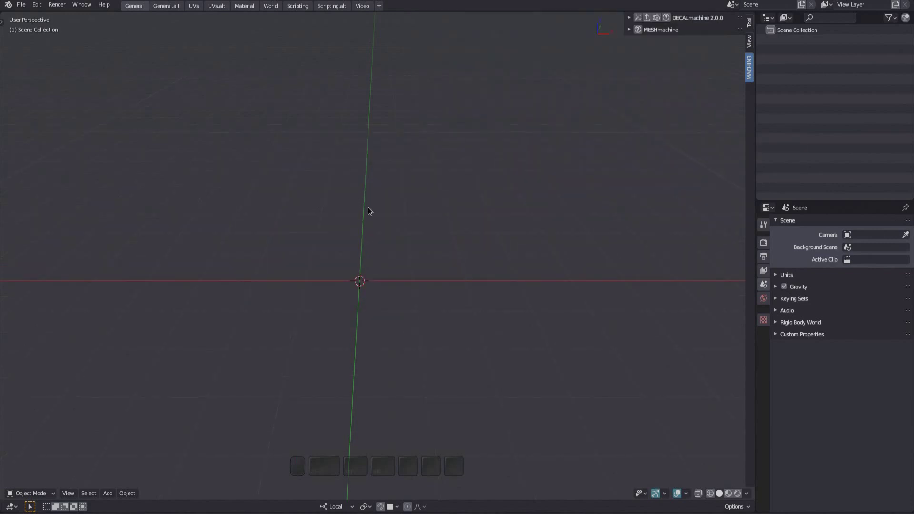